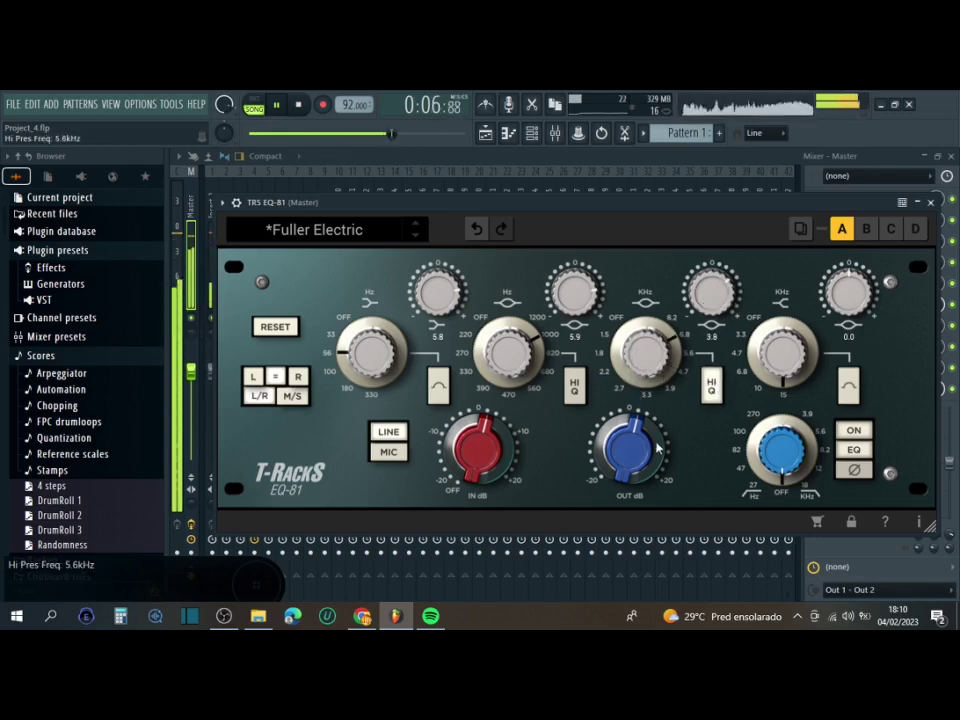
{"action": "left_click_drag", "start_coordinate": [950, 394], "coordinate": [789, 362]}
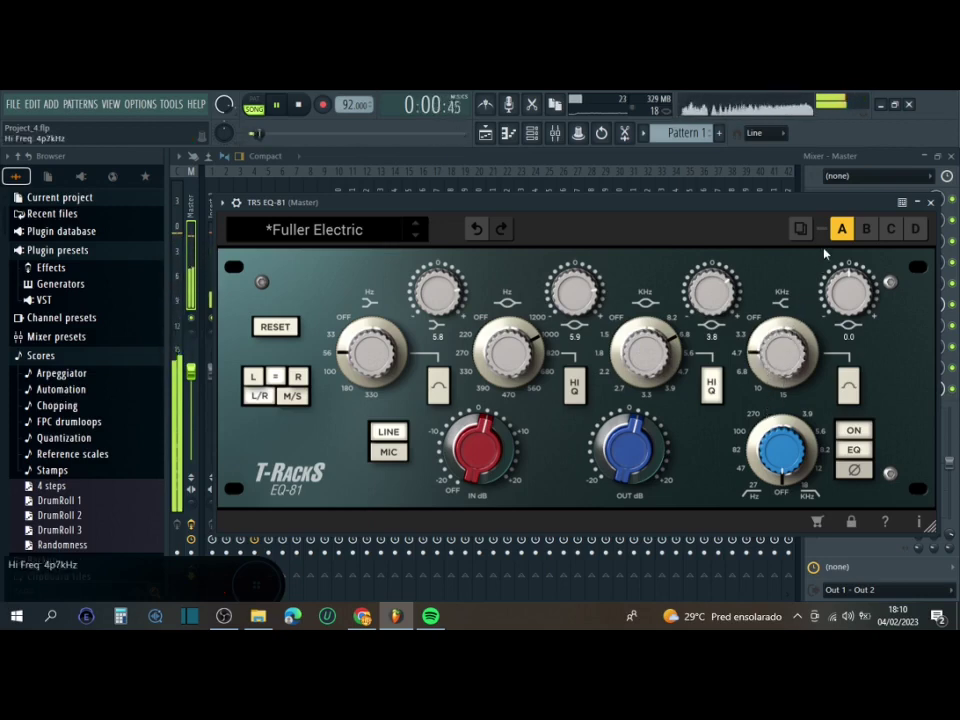